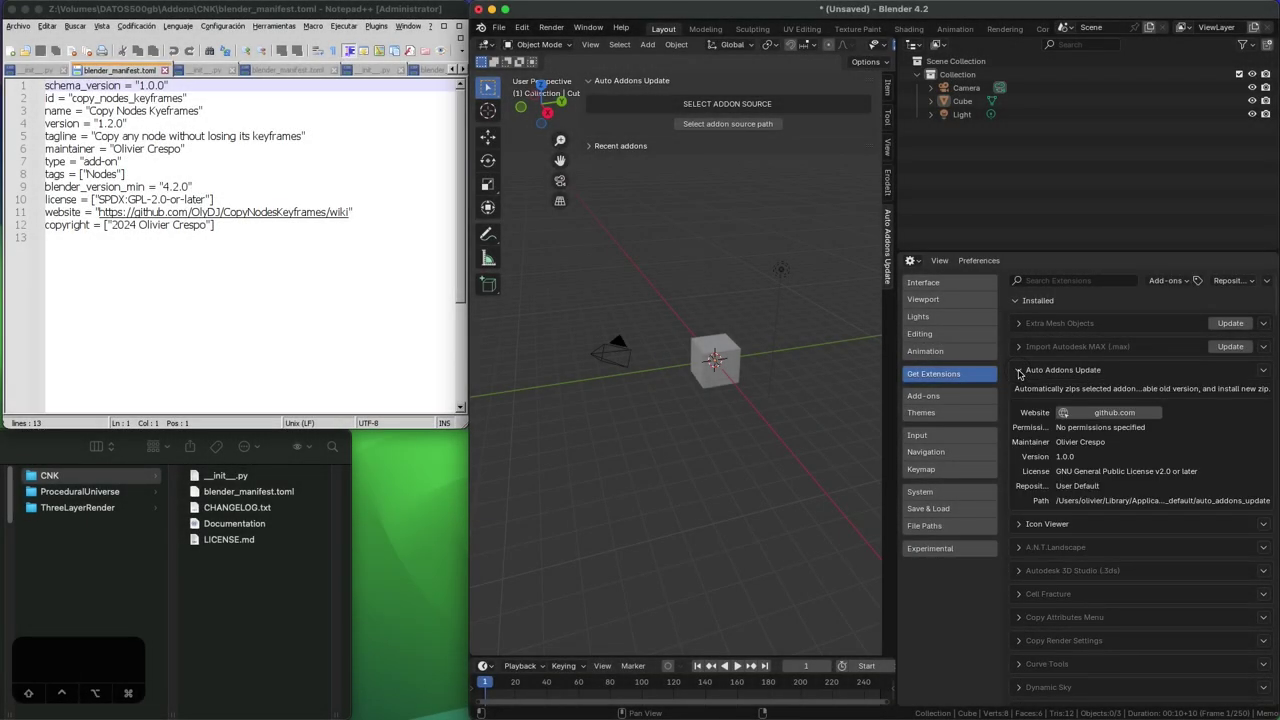
Step: Collapse the Auto Addons Update details and bring up the CNK folder's manifest and __init__.py script
click(1024, 372)
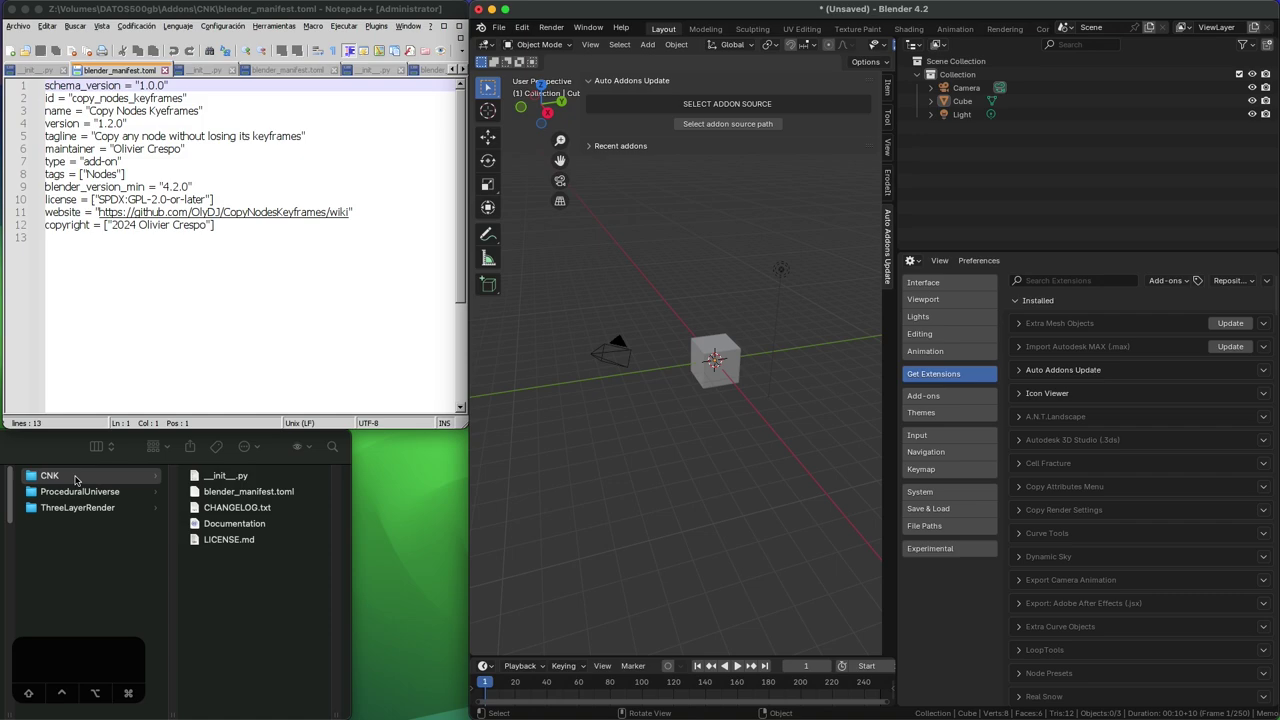
click(78, 490)
click(74, 506)
click(92, 479)
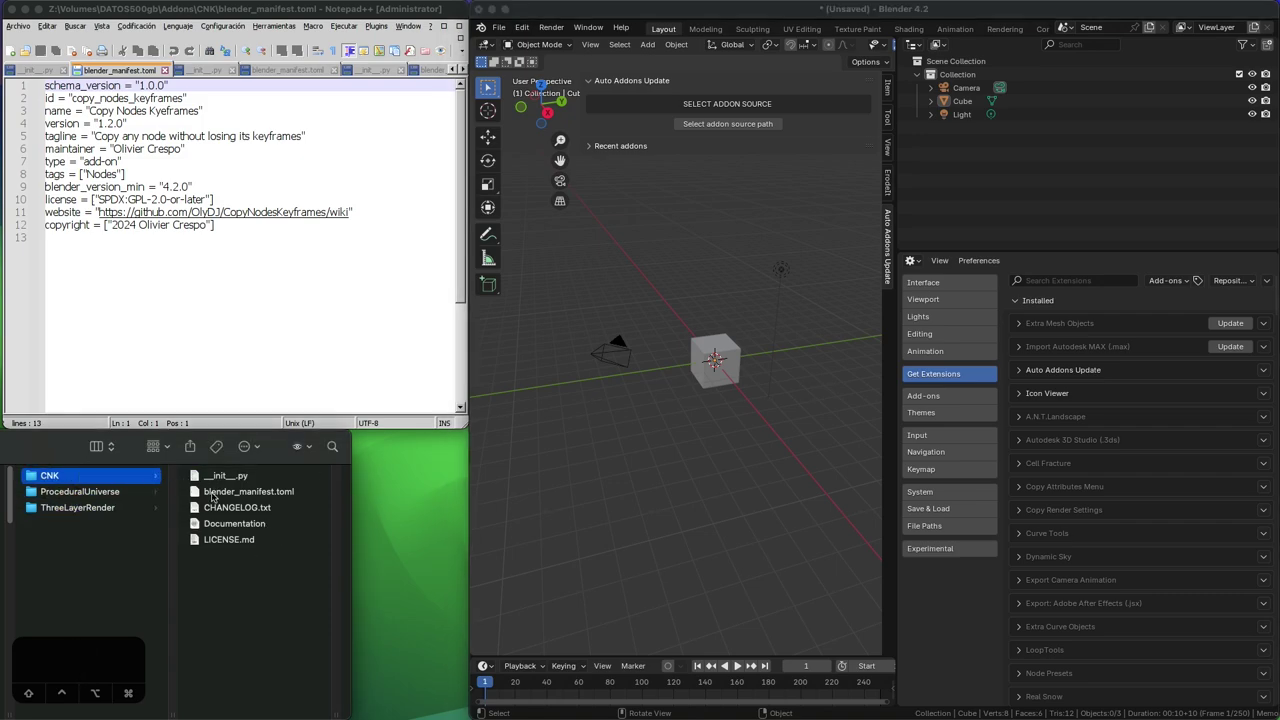
Step: Set the CNK folder under DATOS500gb > Addons as the add-on source for Copy Nodes Keyframes
click(46, 60)
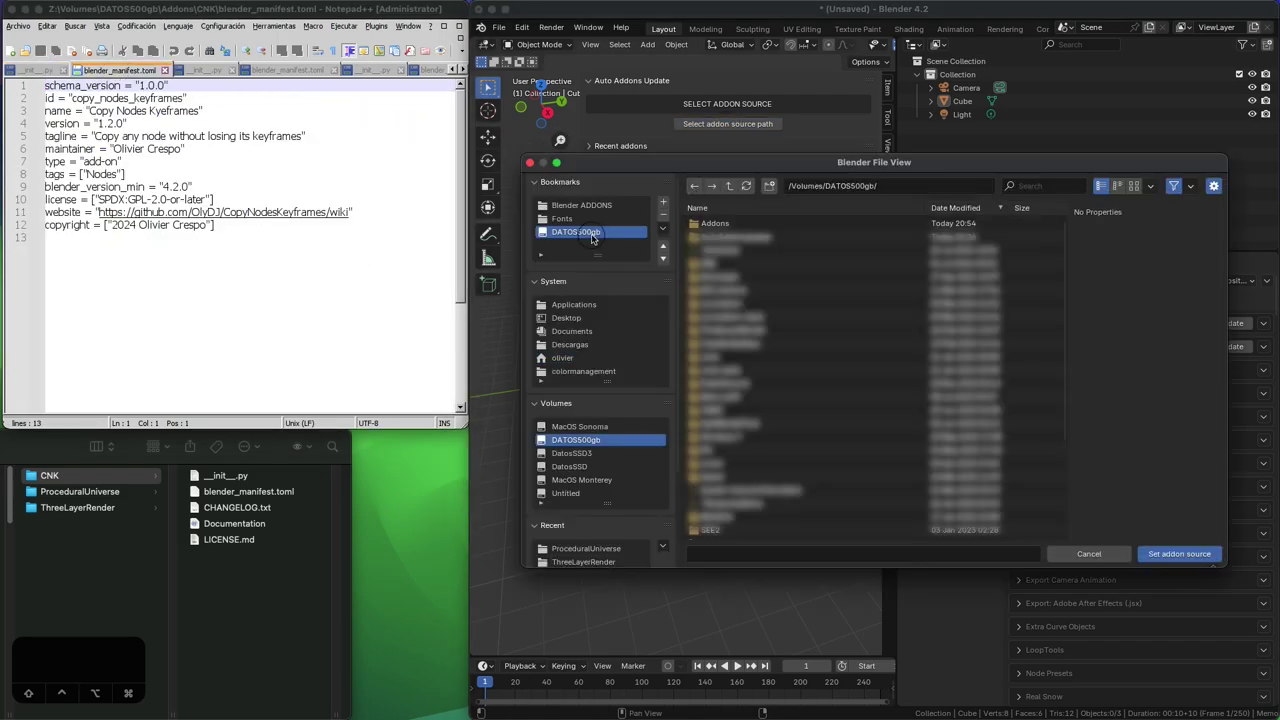
click(720, 228)
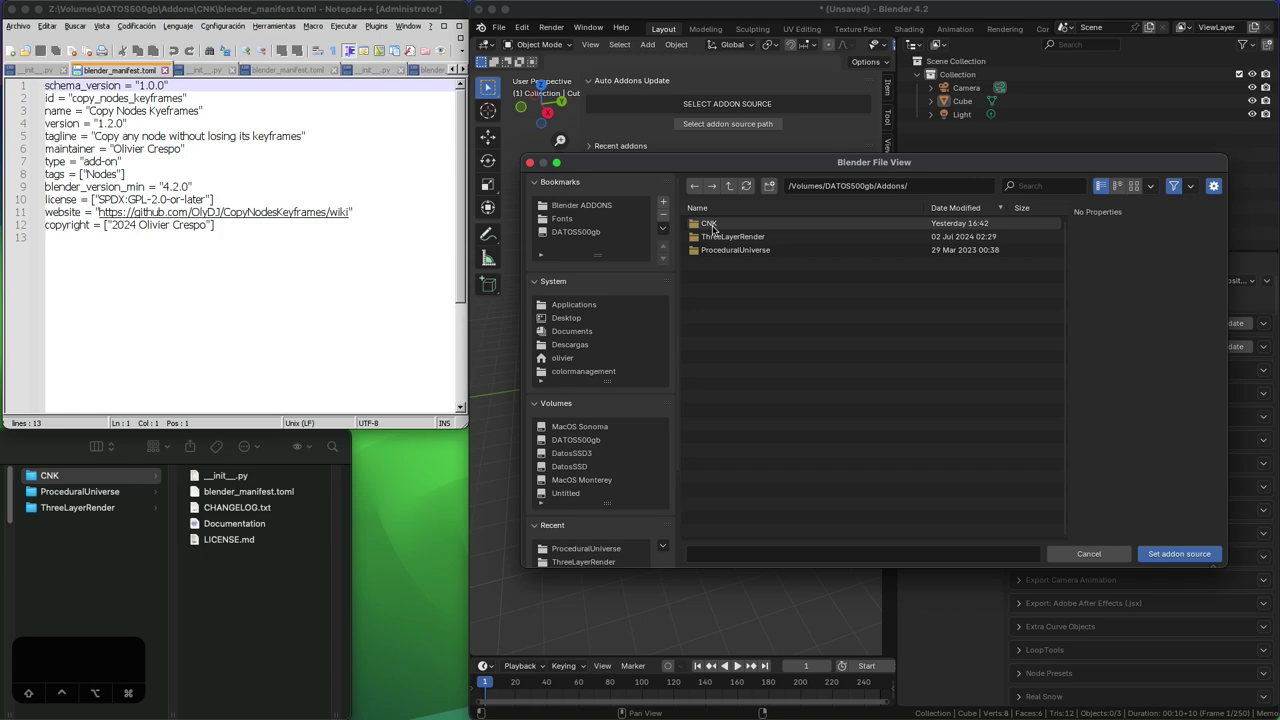
double_click(715, 226)
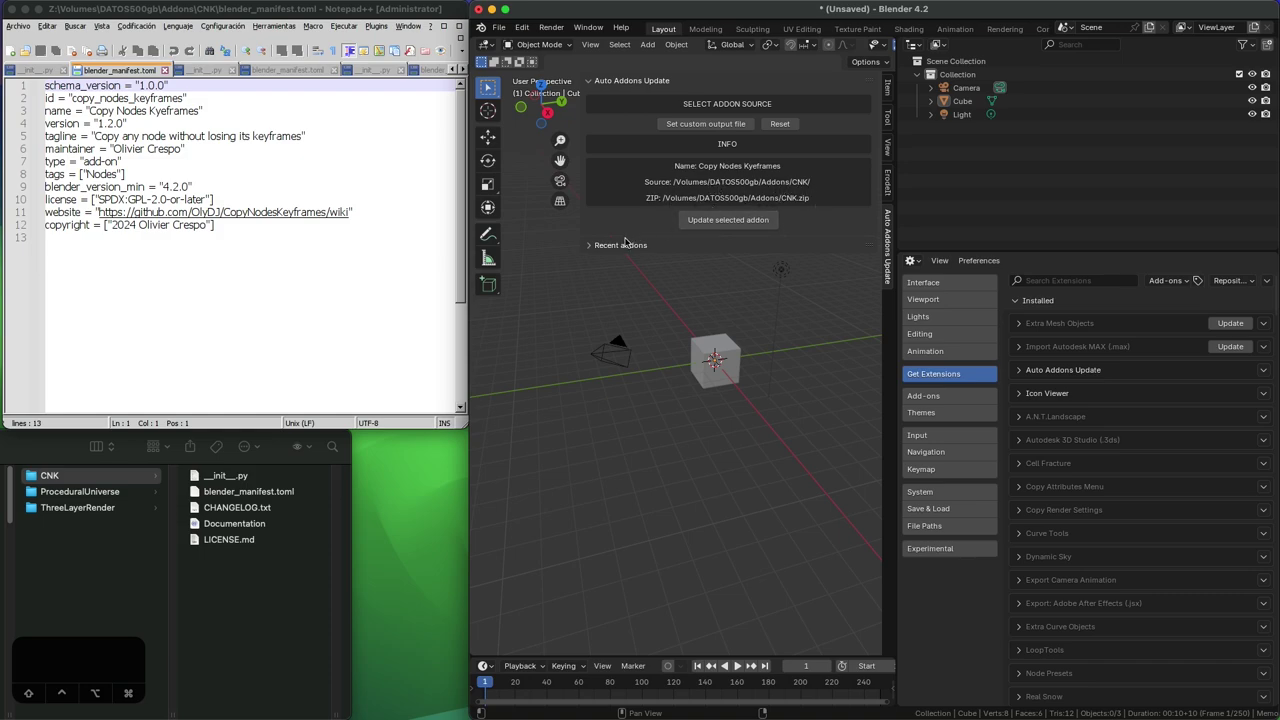
Step: Install Copy Nodes Keyframes from its source and show it in the Recent addons list
click(593, 245)
click(733, 219)
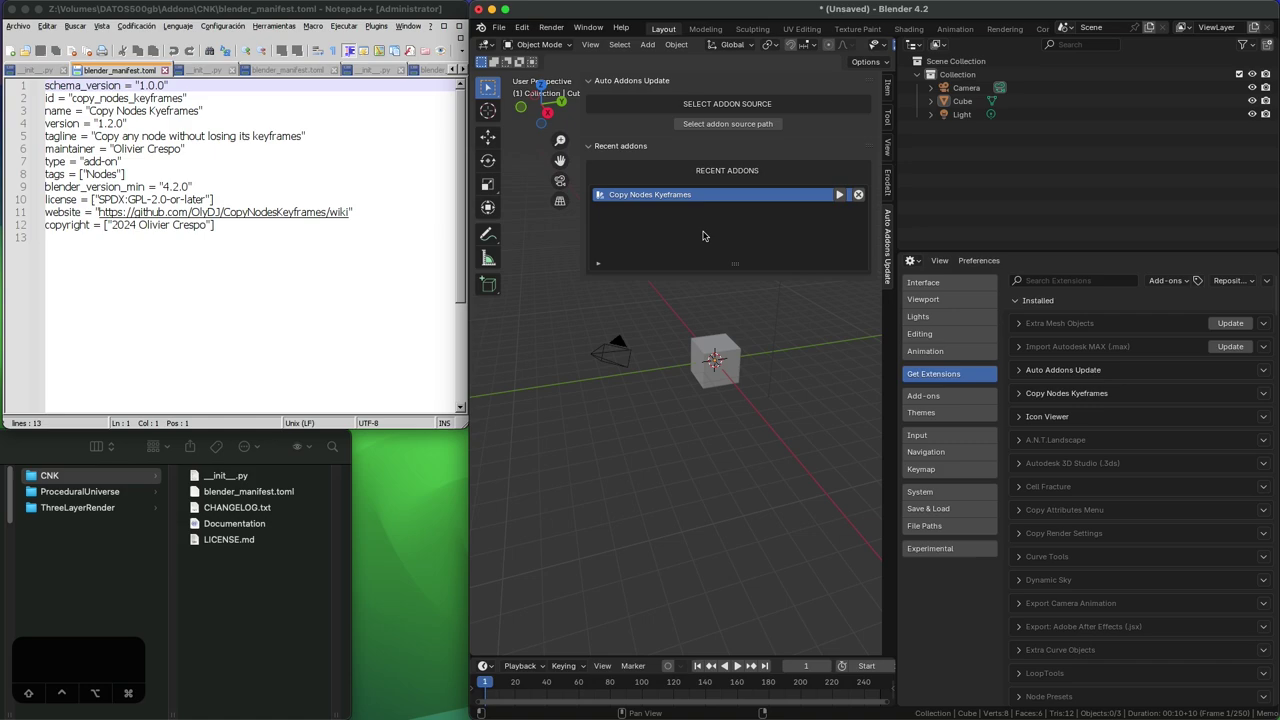
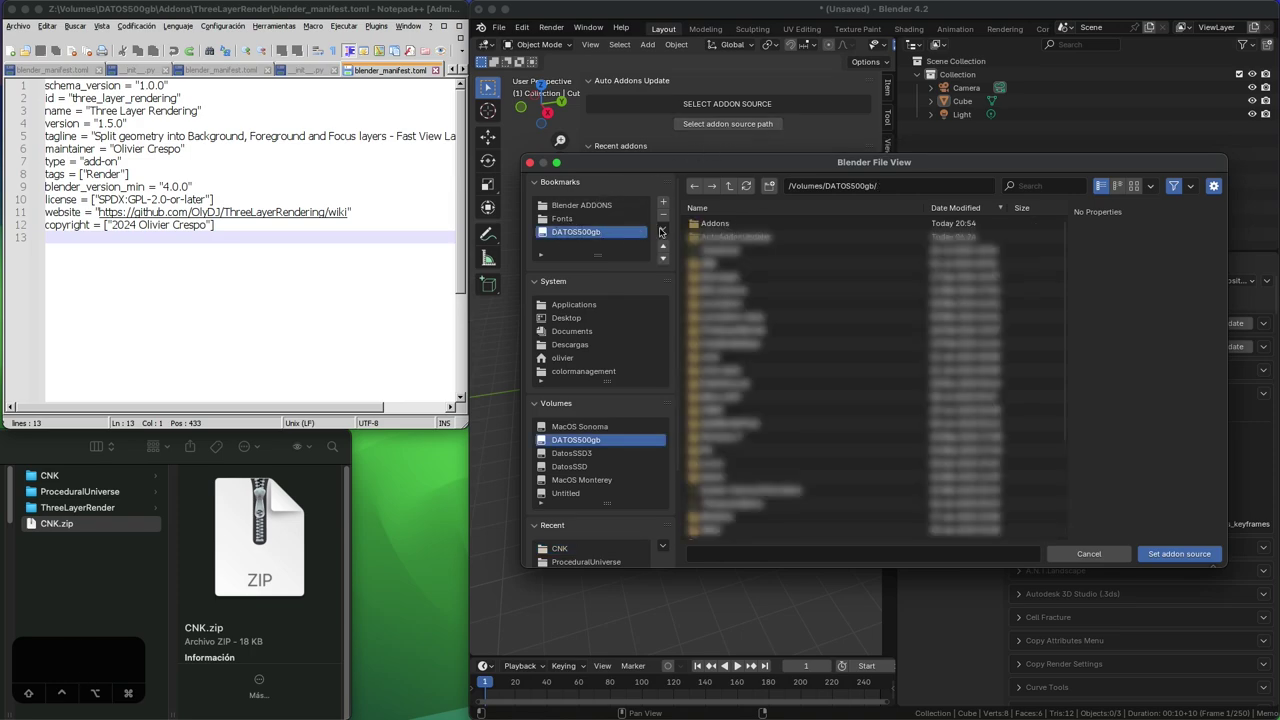
Step: Set the Addons > ThreeLayerRender folder as the add-on source for Three Layer Rendering
double_click(710, 220)
double_click(712, 232)
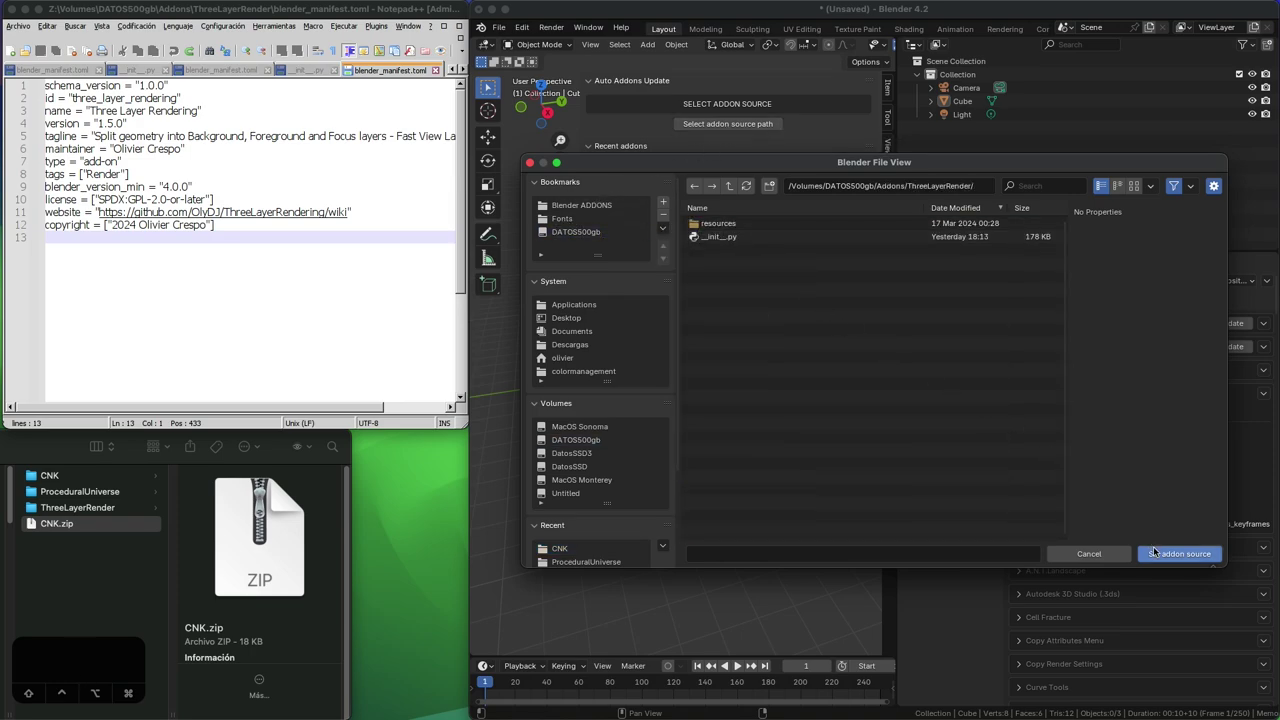
click(1177, 556)
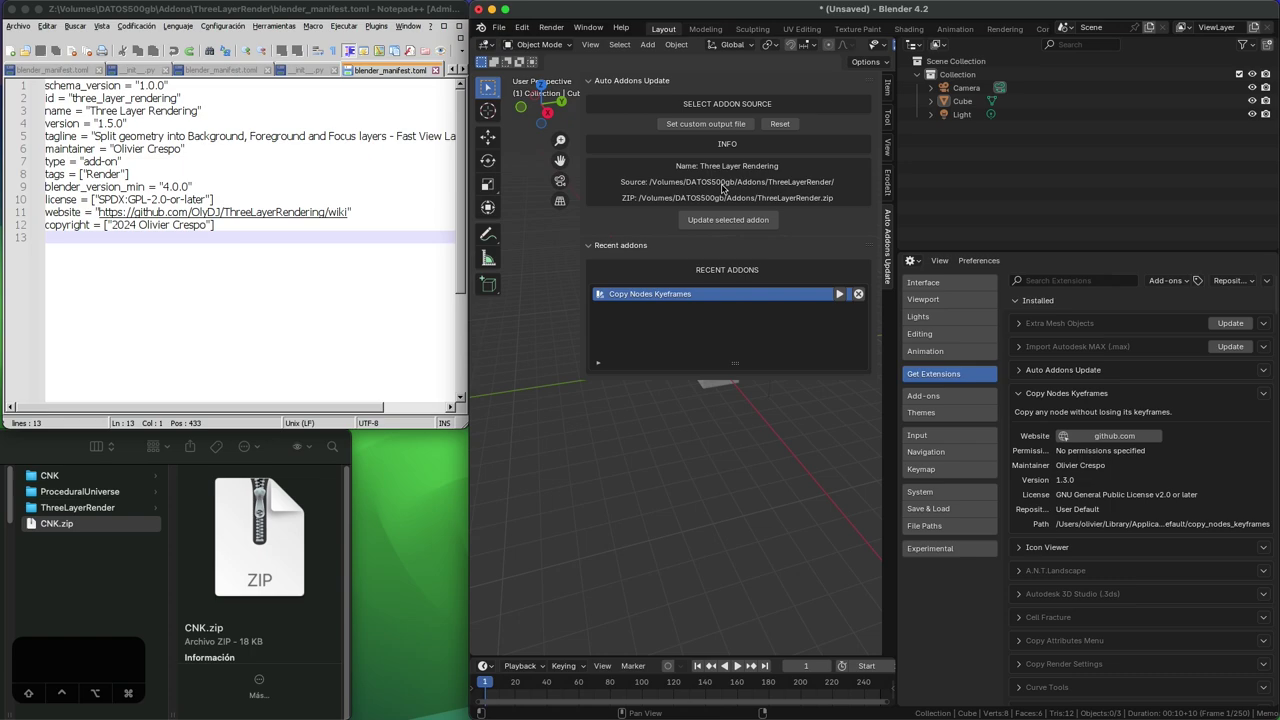